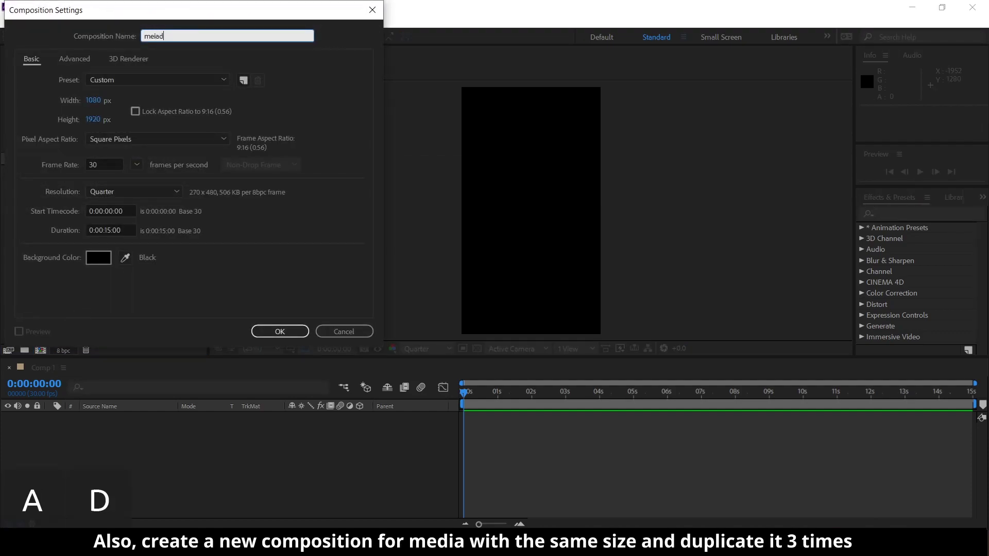
# Confirm the 1080×1920 media1 composition and duplicate it twice into media2 and media3.
pyautogui.press('Return')
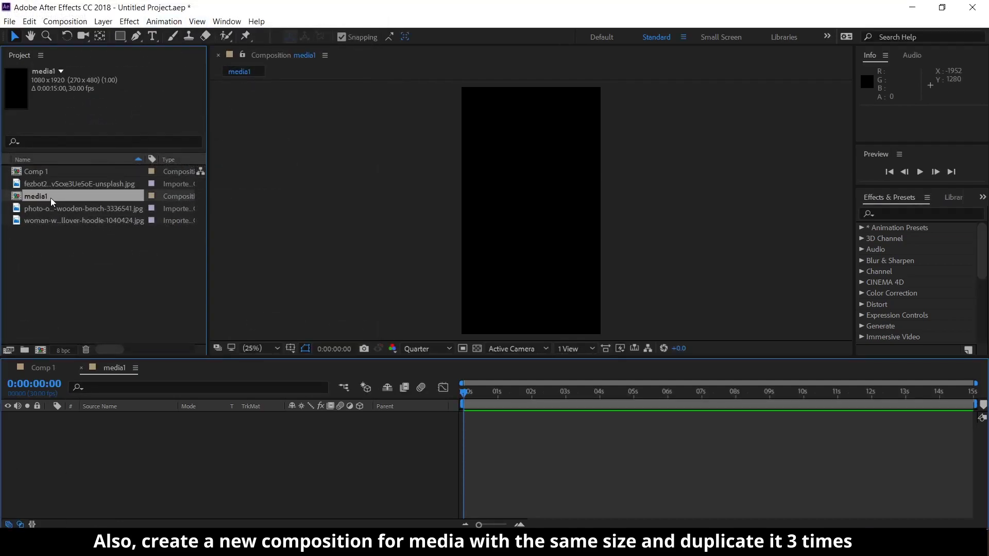
pyautogui.press('ctrl+d')
pyautogui.press('ctrl+d')
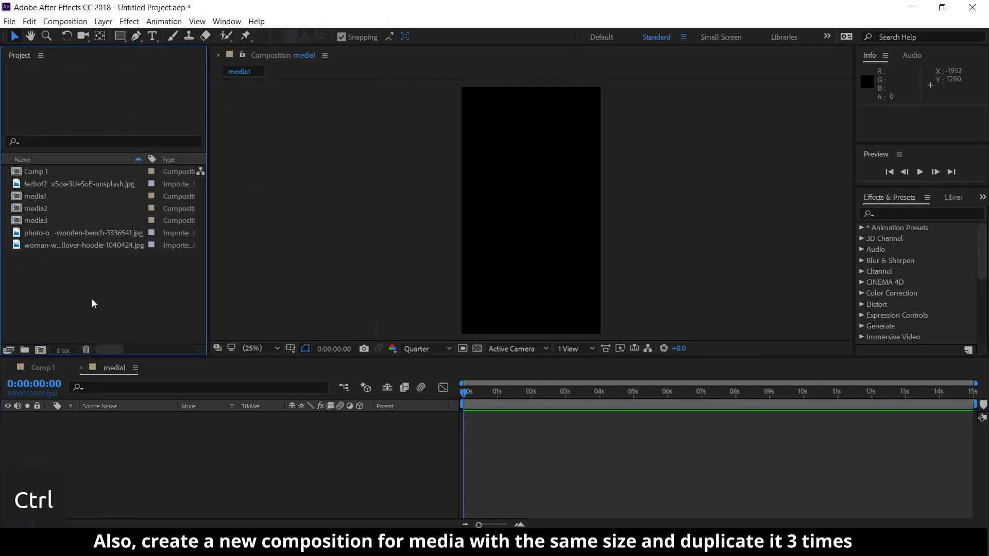
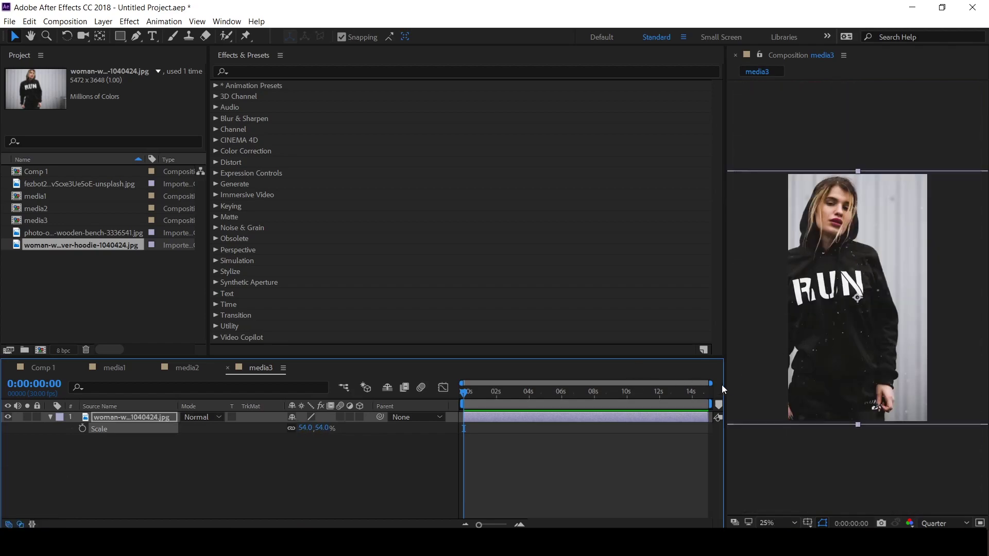
# Scrub the hoodie photo's Scale so it fits the media3 frame.
pyautogui.moveTo(862, 377); pyautogui.dragTo(878, 376)
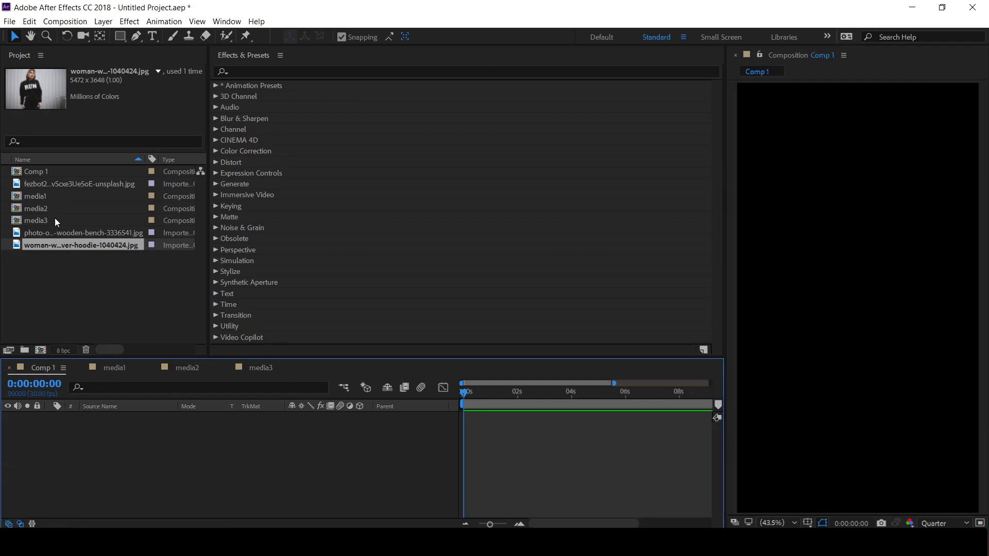
# Select media1–3 for Comp 1 and duplicate the cream circle layer for the orange one.
pyautogui.click(61, 221)
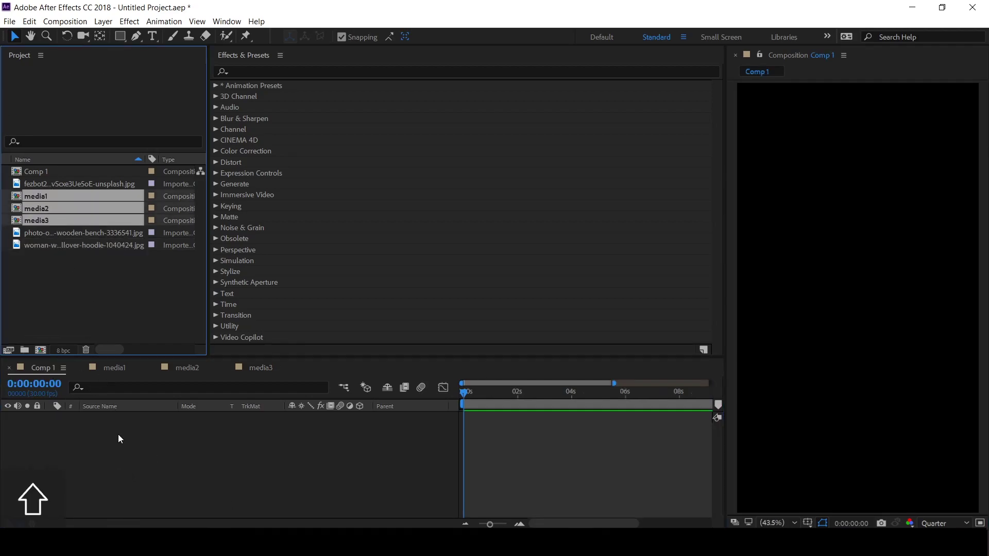
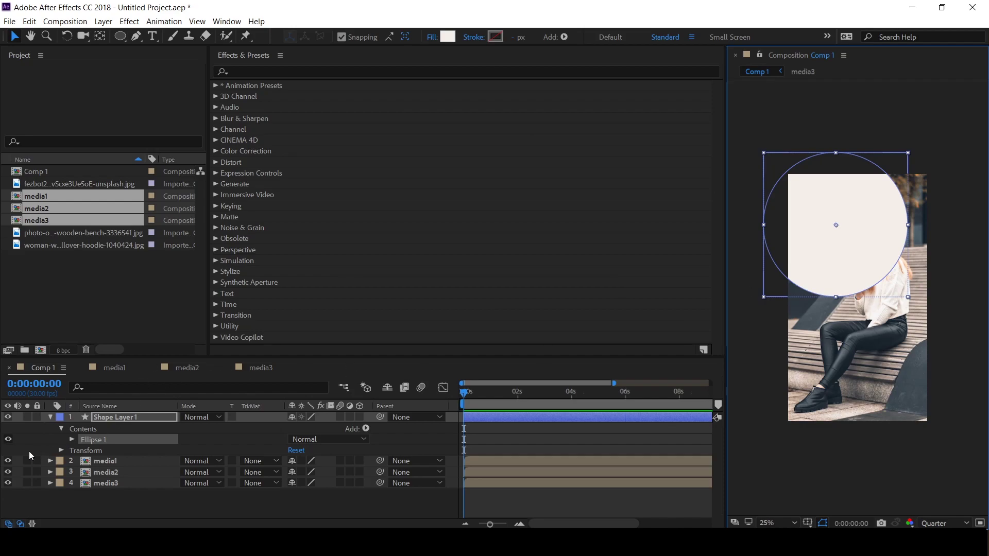
pyautogui.press('ctrl+d')
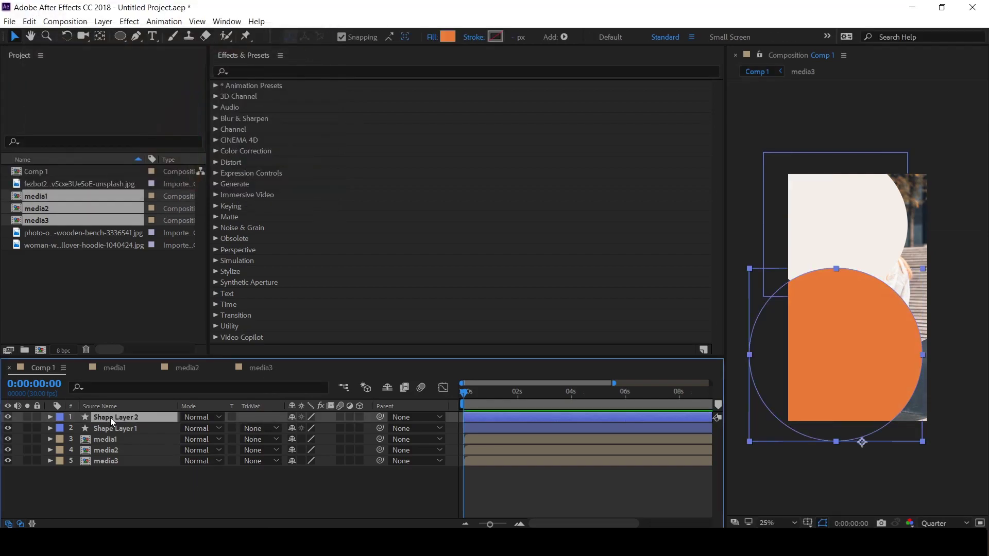
# Duplicate the orange circle layer to make the third, red circle.
pyautogui.press('ctrl+d')
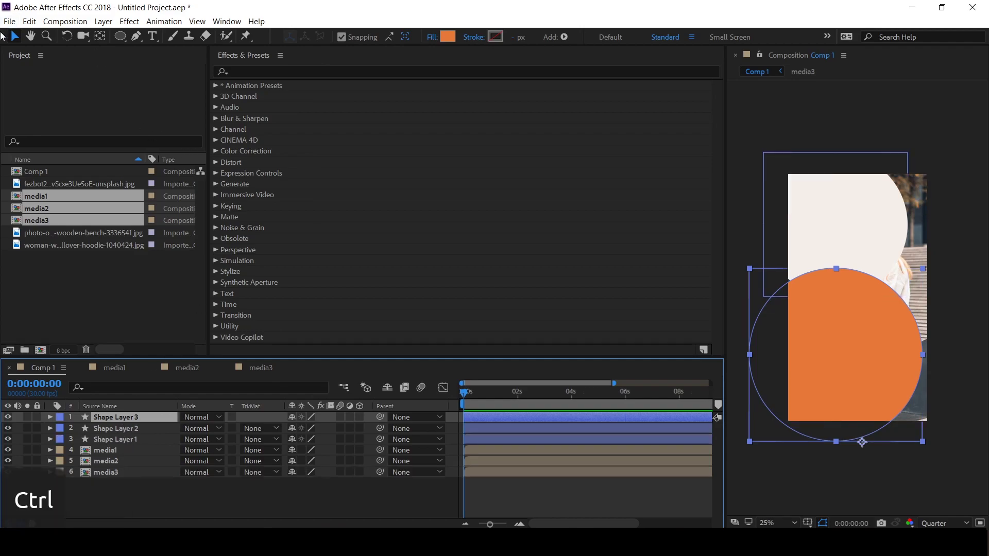
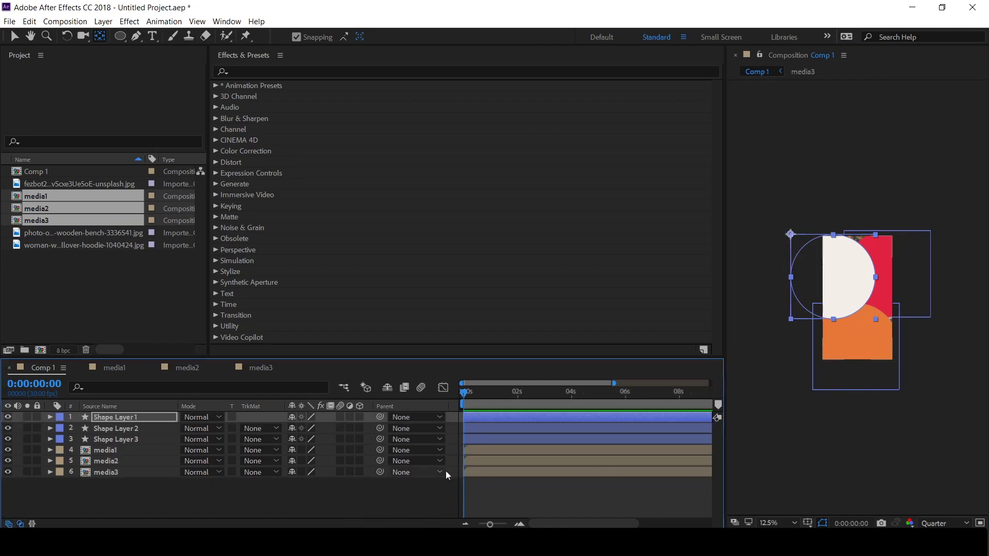
# Keyframe the circle layers' Scale from near 0% to large values and preview the sweep.
pyautogui.click(162, 440)
pyautogui.press('s')
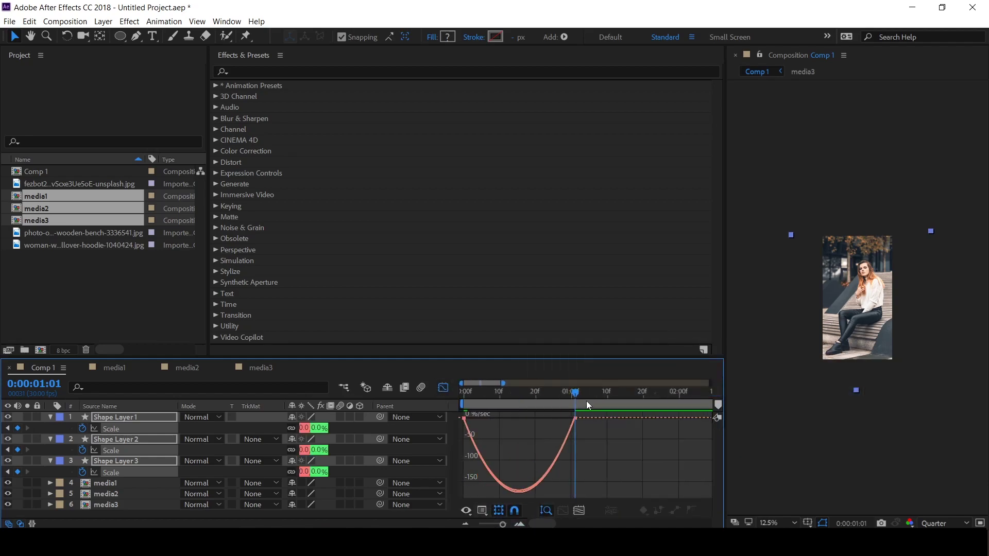
pyautogui.press('n')
pyautogui.press('space')
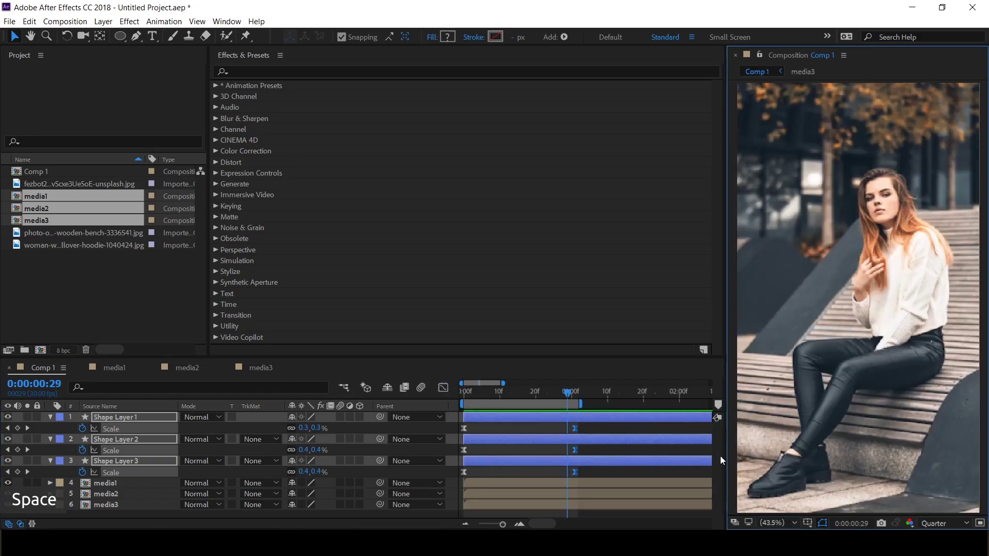
pyautogui.press('space')
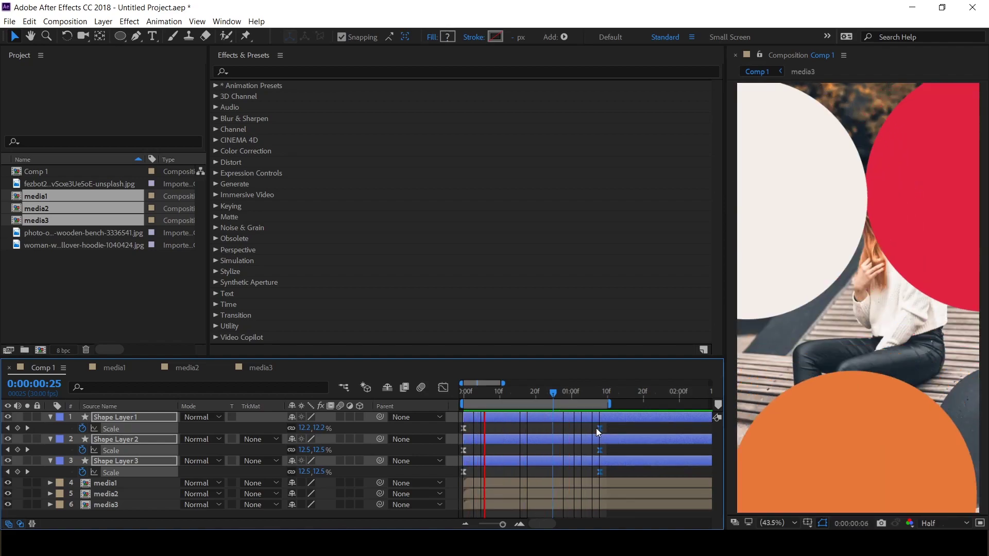
# Preview the photo's eased zoom-out from 139% to about 105% behind the circles.
pyautogui.press('space')
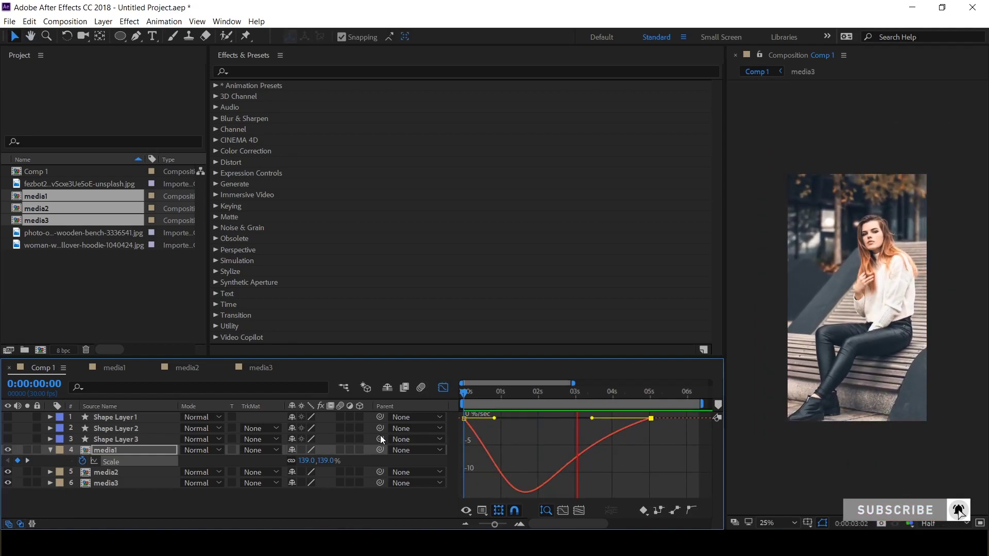
pyautogui.press('space')
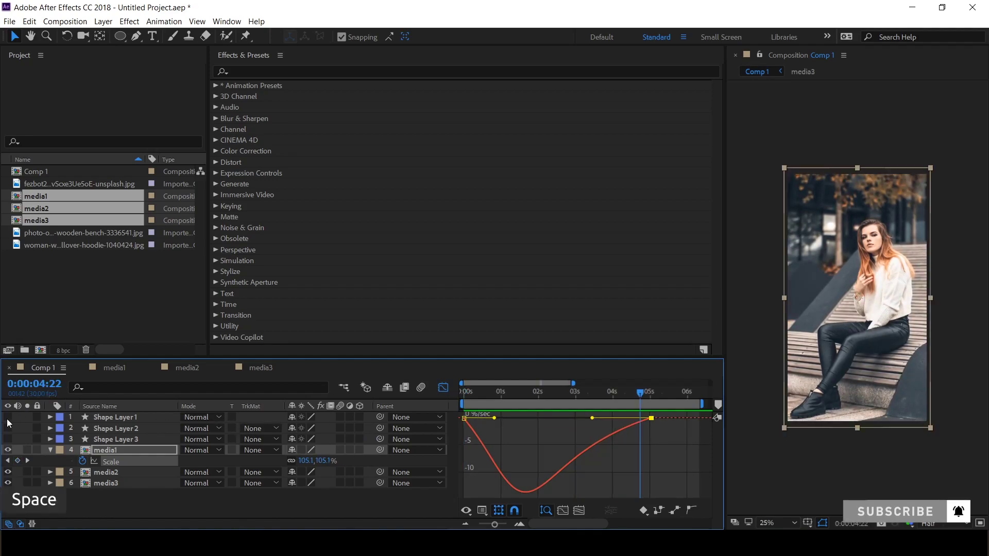
pyautogui.press('space')
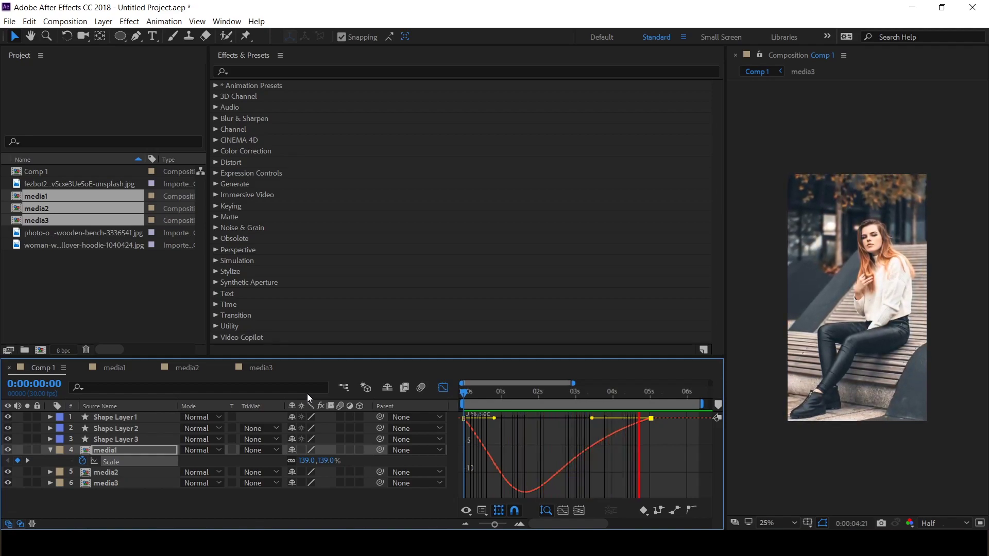
# Preview the photo crossfade and apply Easy Ease (F9) to its keyframes.
pyautogui.press('space')
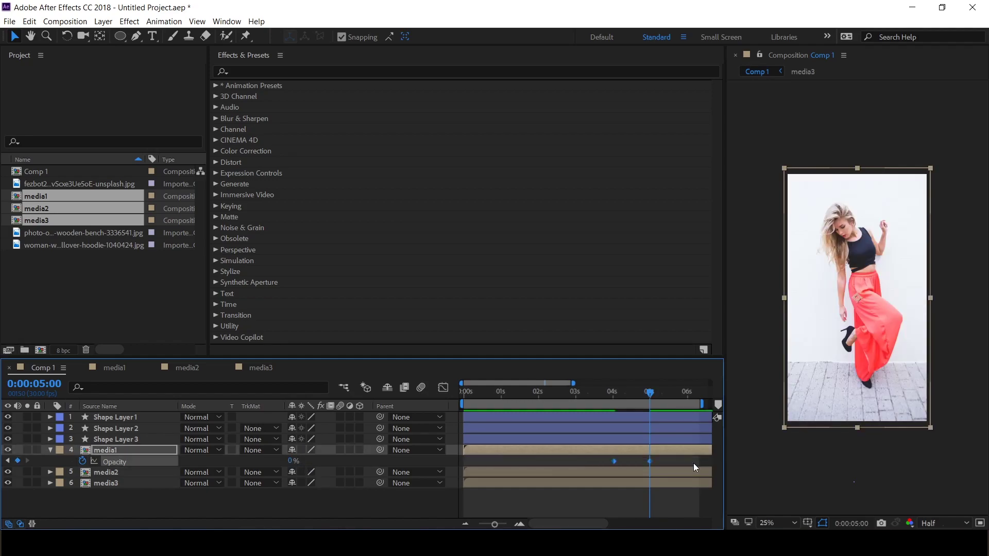
pyautogui.press('F9')
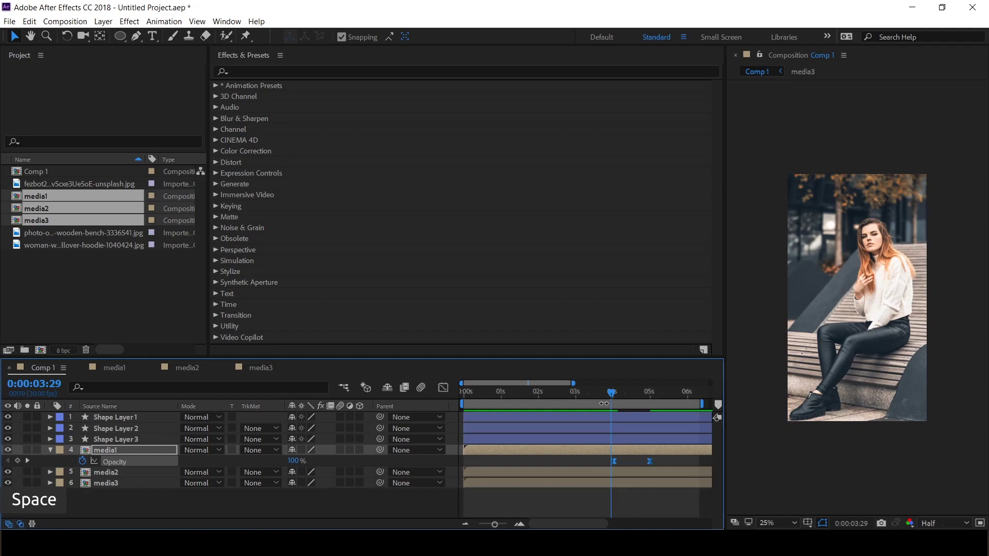
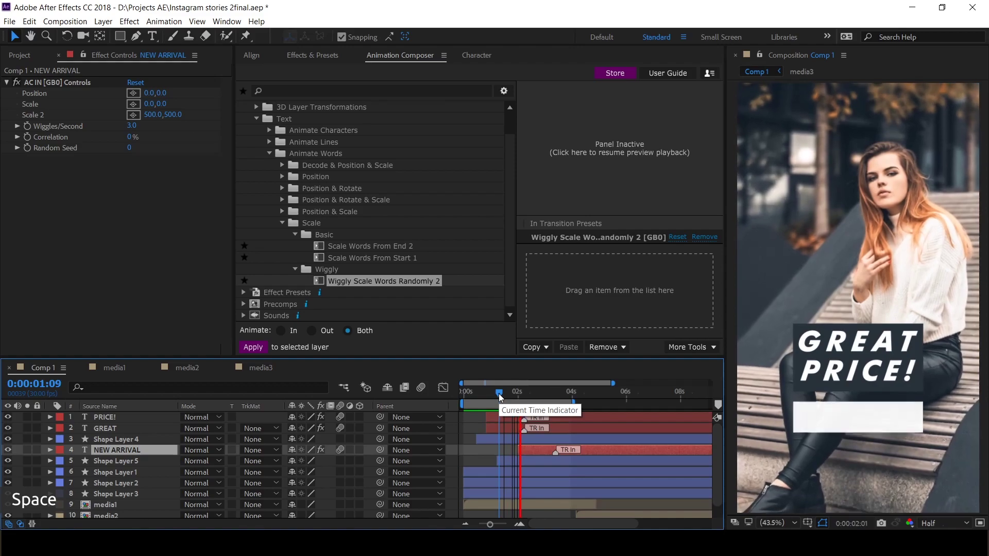
pyautogui.press('space')
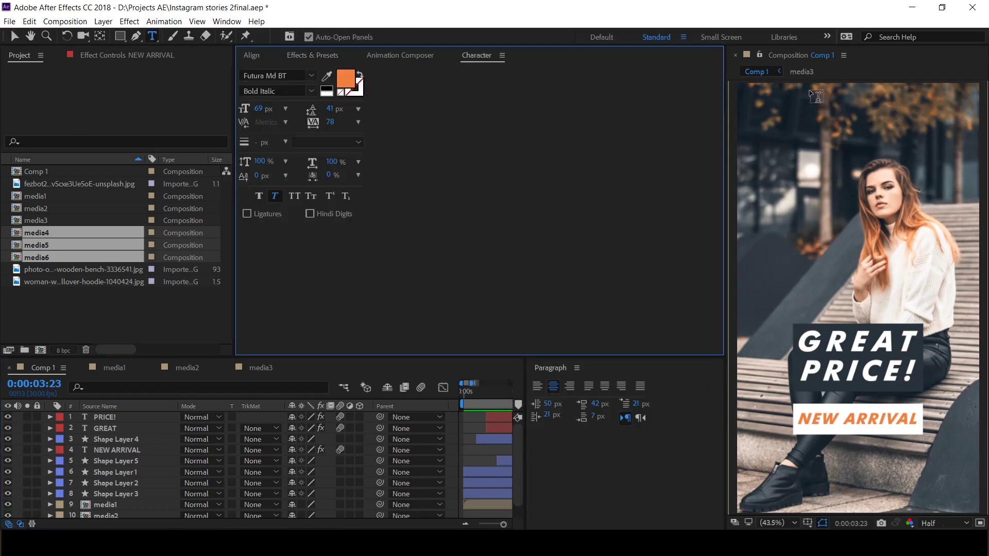
pyautogui.press('w')
pyautogui.press('>')
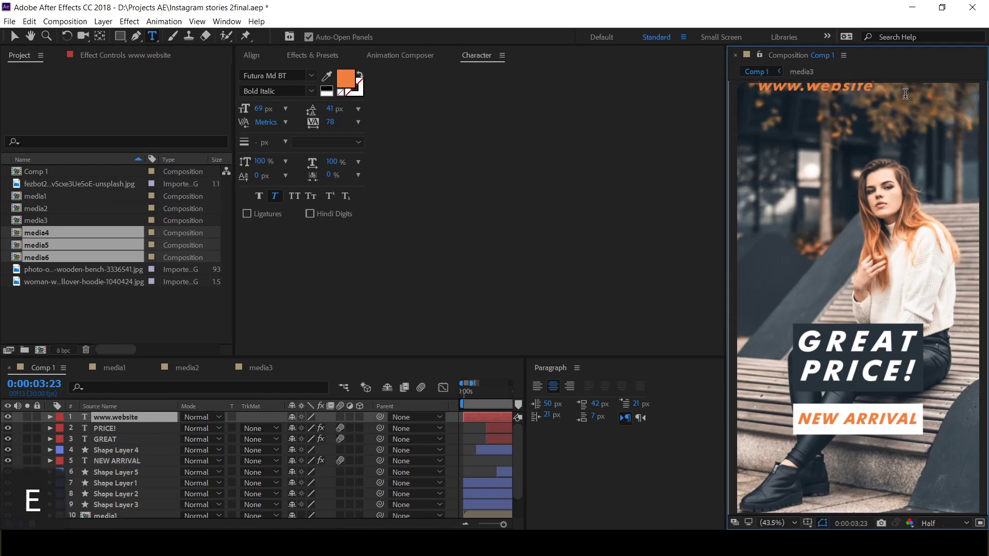
pyautogui.press('Return')
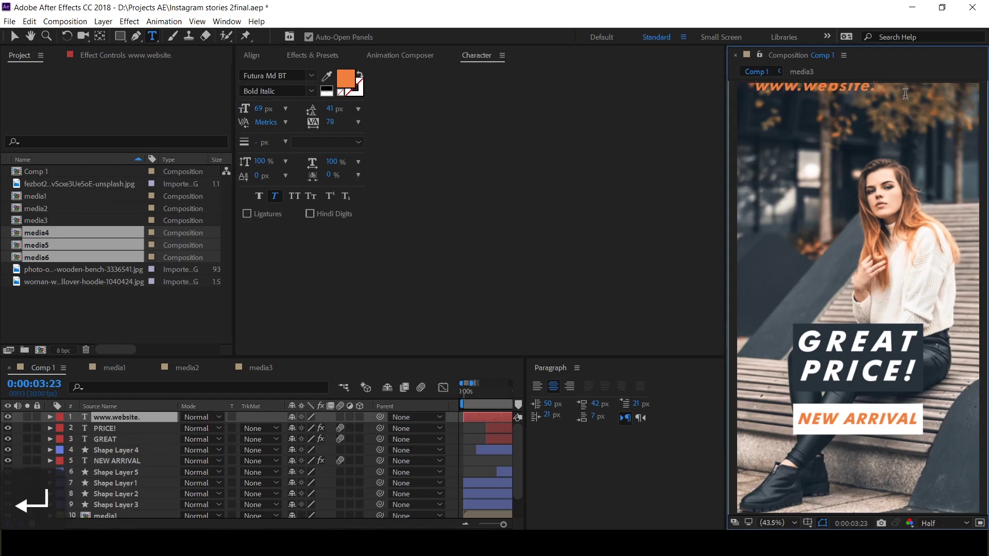